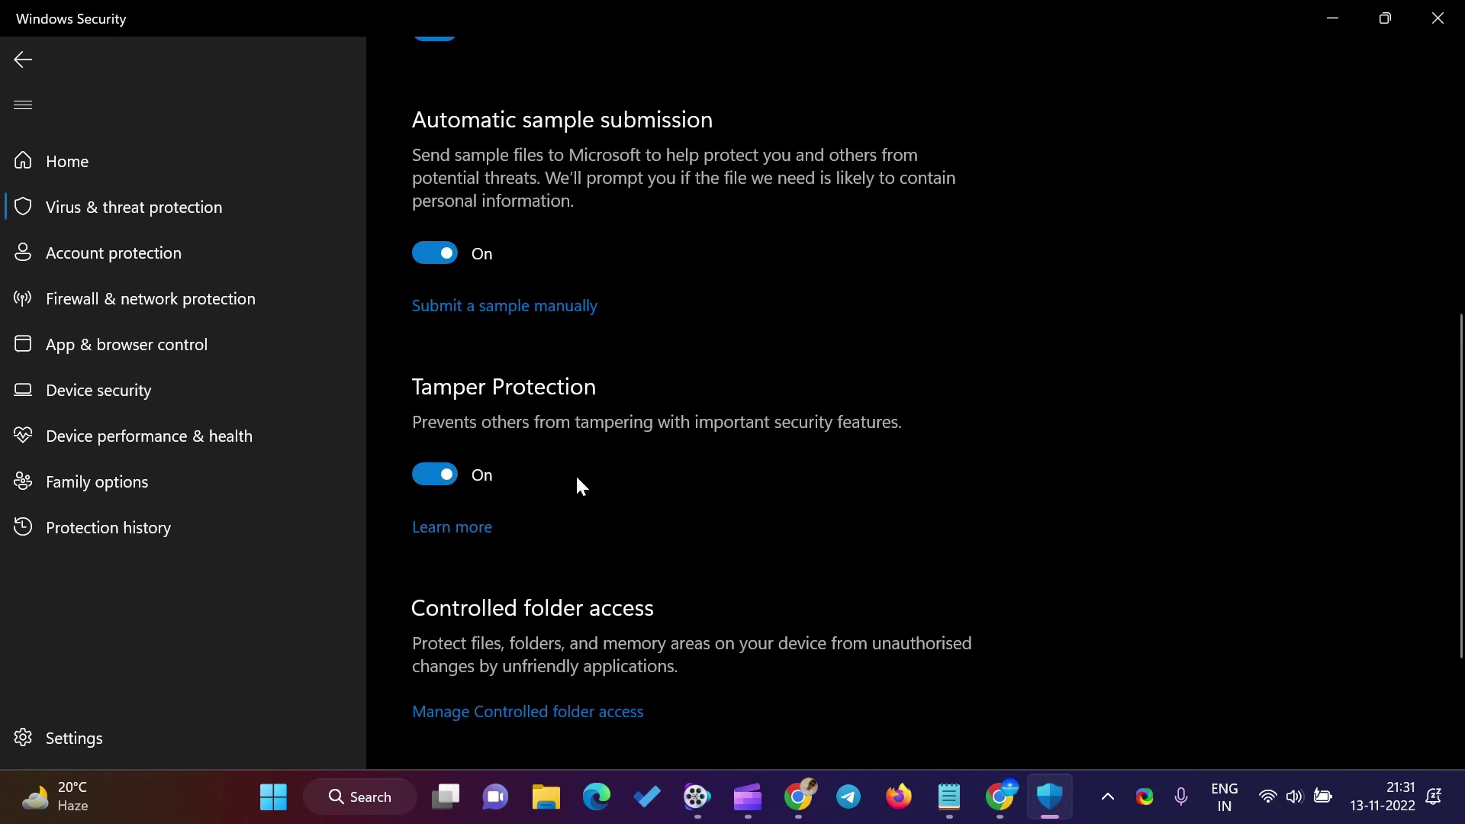
Close Windows Security with Tamper Protection left on, returning to the desktop
click(1343, 31)
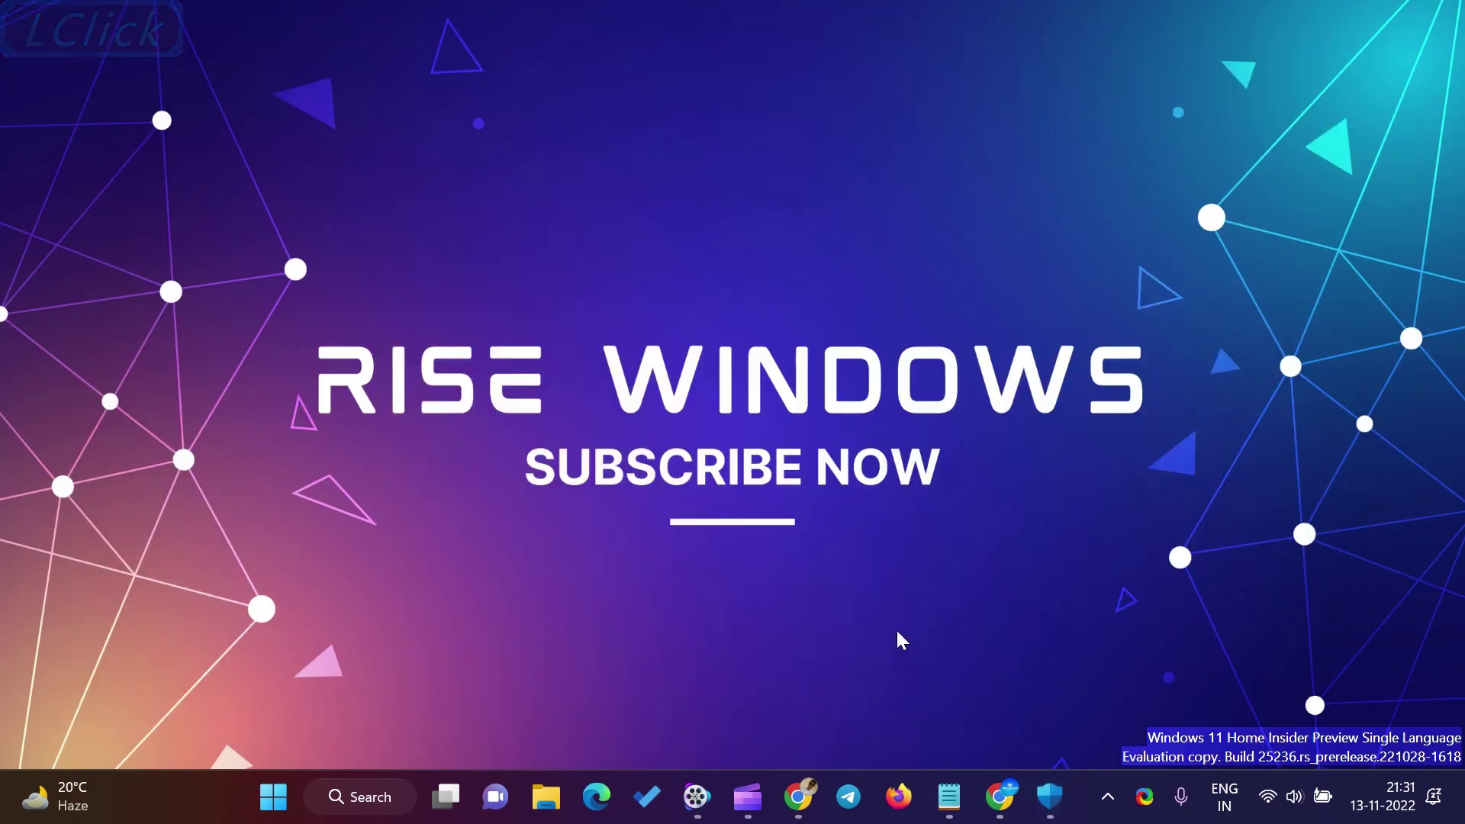